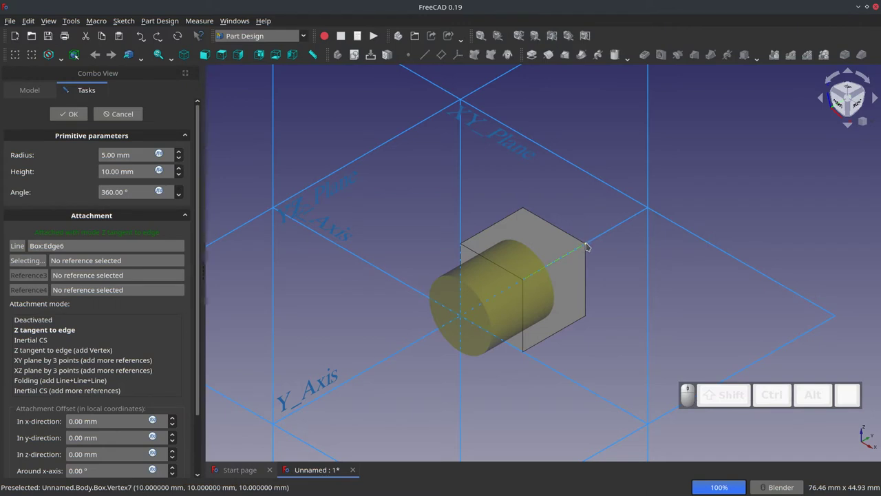
# Add Box:Vertex7 as a second reference and set the mode to 'Z tangent to edge'
pyautogui.click(591, 245)
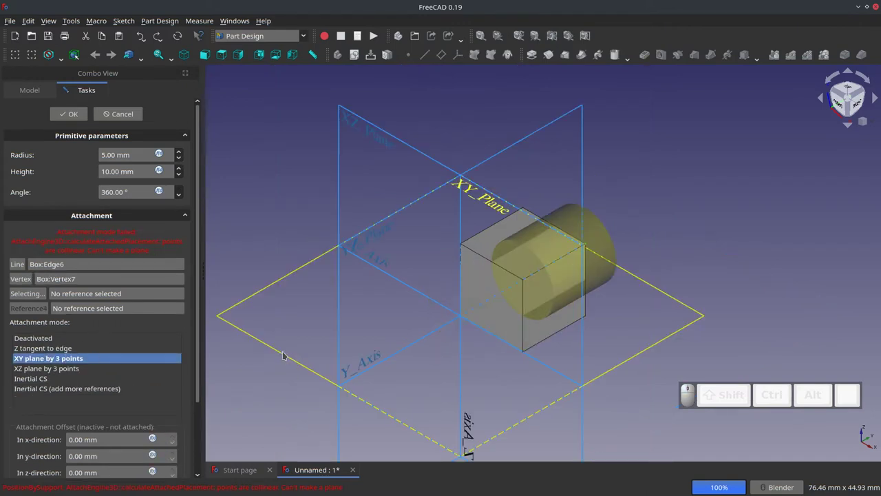
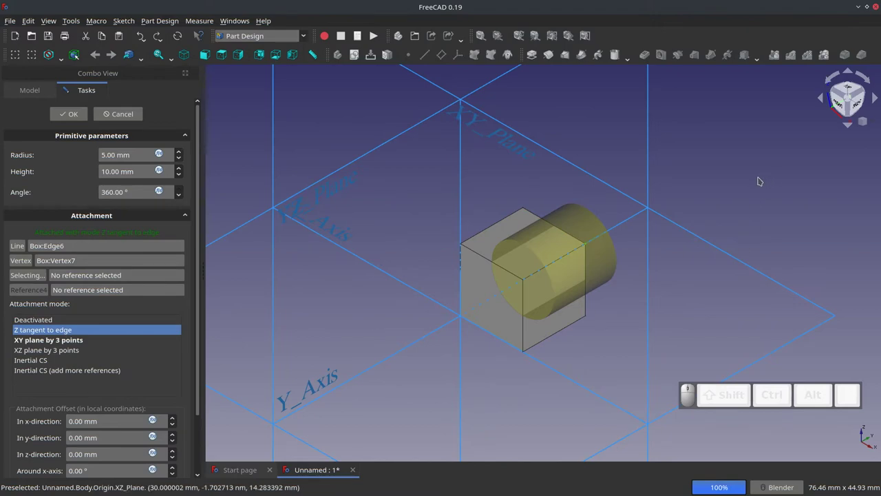
pyautogui.click(753, 179)
pyautogui.click(76, 115)
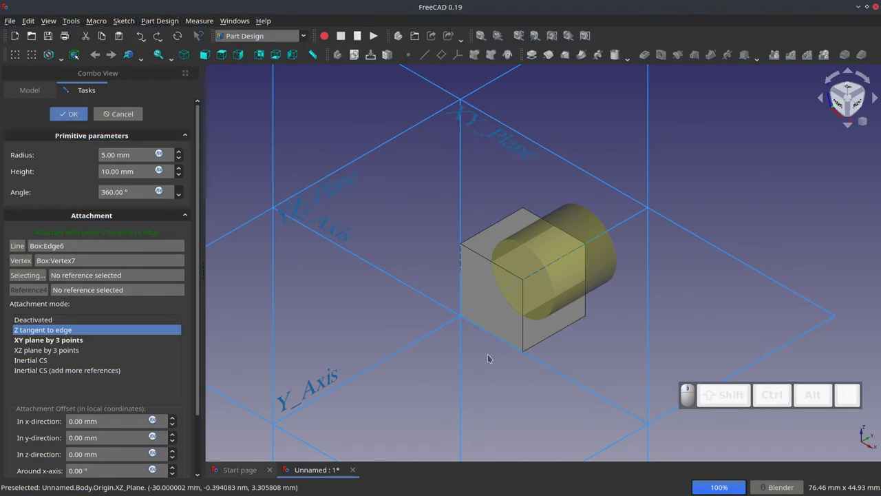
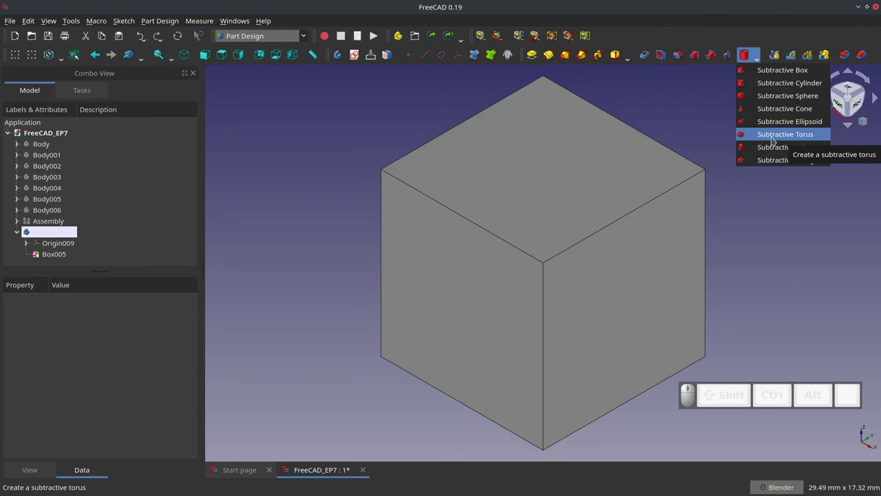
# Start a new Subtractive Box primitive on the grey box and zoom the view around it
pyautogui.click(781, 73)
pyautogui.scroll(-3)
pyautogui.scroll(3)
pyautogui.scroll(-3)
pyautogui.scroll(3)
pyautogui.scroll(3)
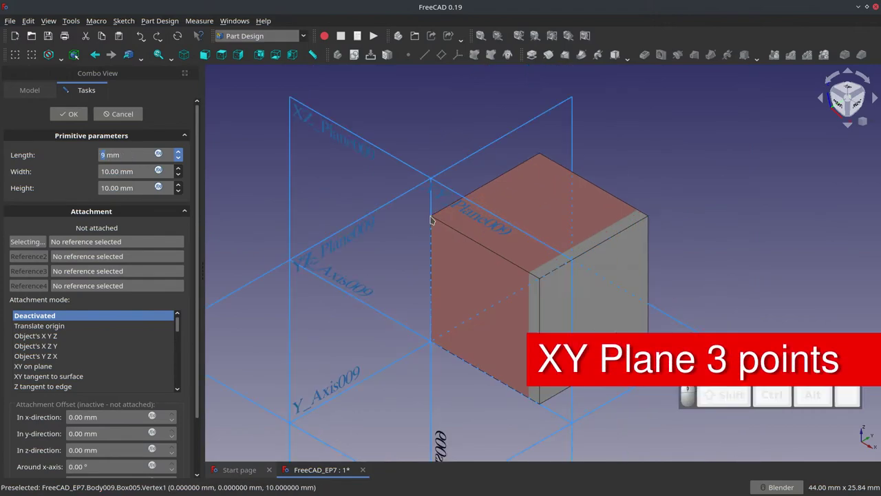